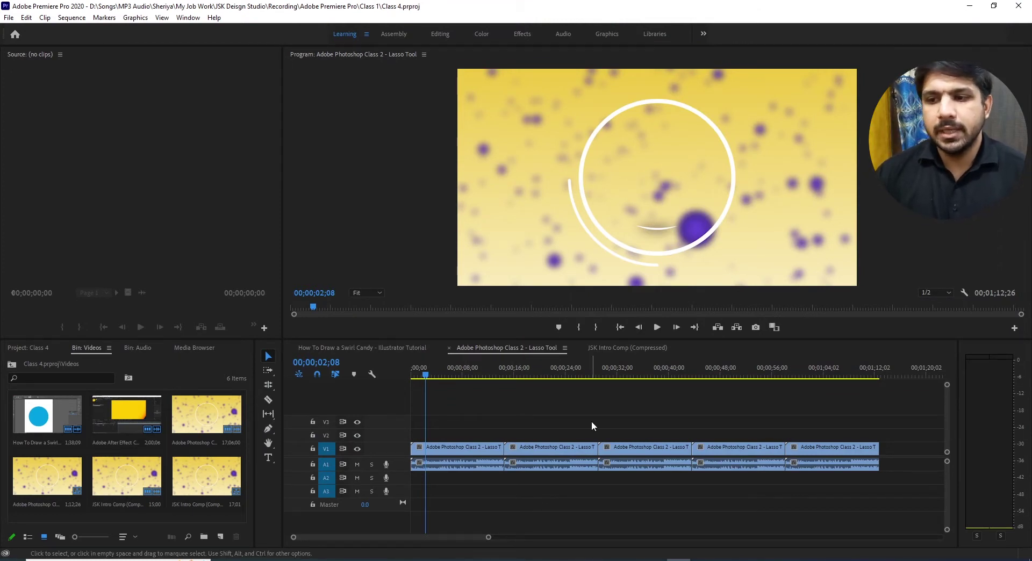
# Step: Delete all old clips from the Lasso Tool sequence and show the Project's Audio bin contents
pyautogui.moveTo(462, 430); pyautogui.dragTo(761, 477)
pyautogui.press('Delete')
pyautogui.scroll(-3)
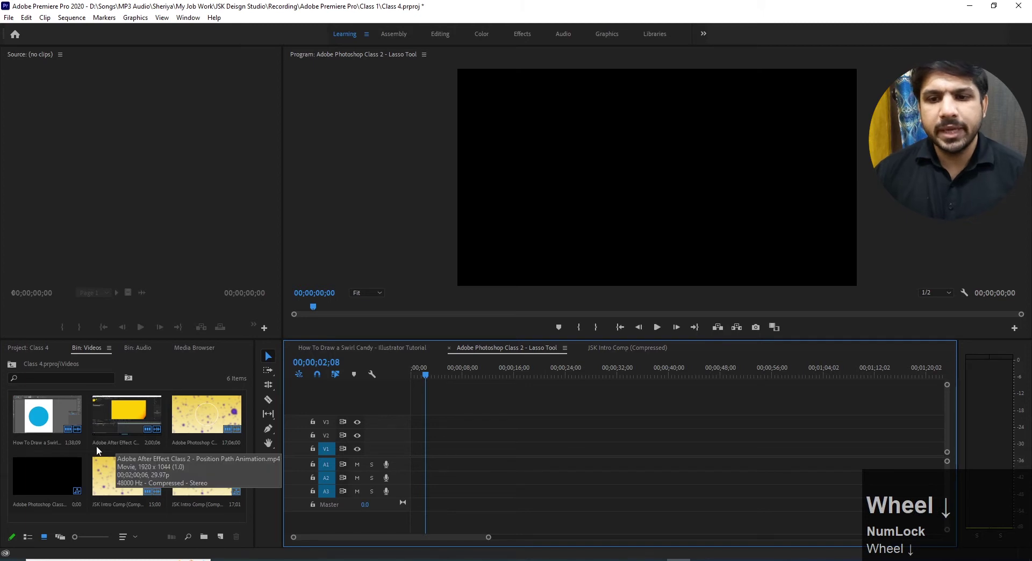
pyautogui.click(73, 429)
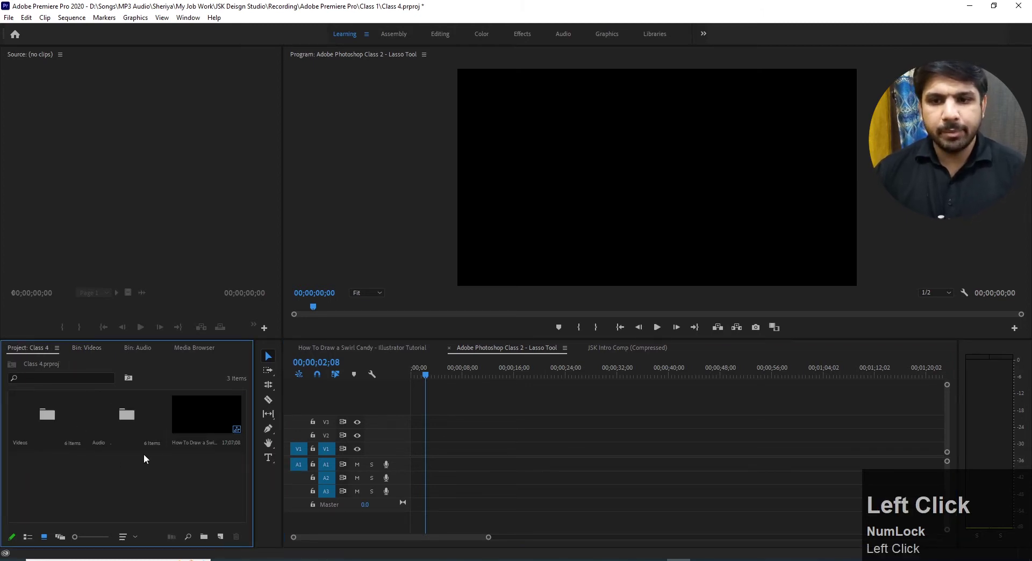
pyautogui.click(105, 351)
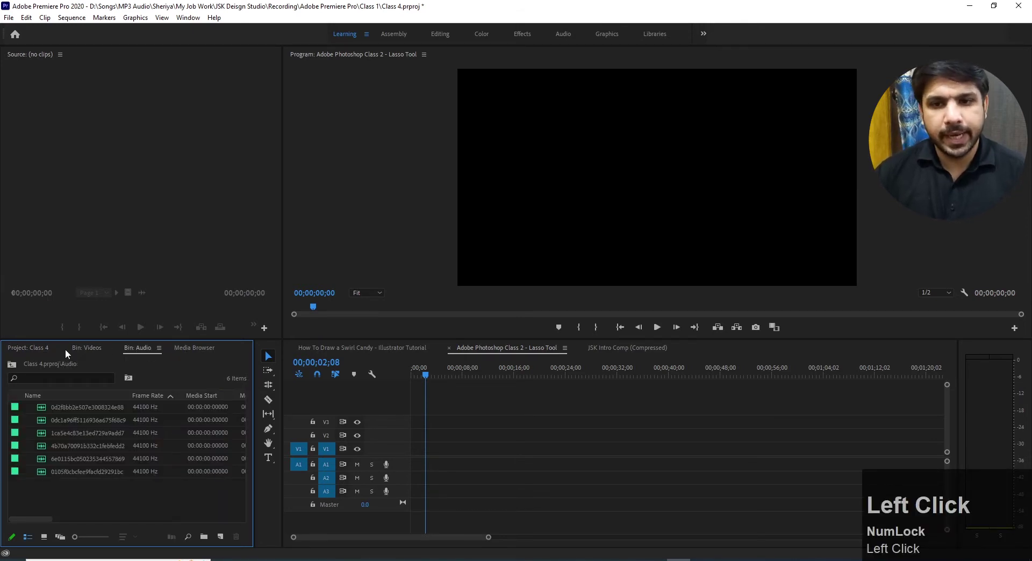
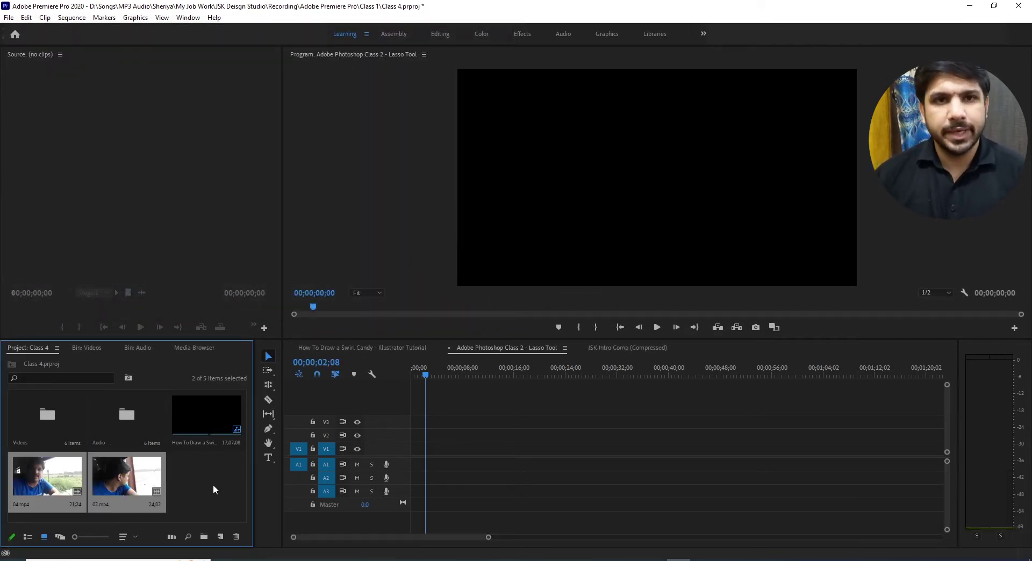
# Step: Load 04.mp4 in the Source Monitor and mark a five-second selfie portion with In/Out points
pyautogui.moveTo(219, 491); pyautogui.dragTo(173, 215)
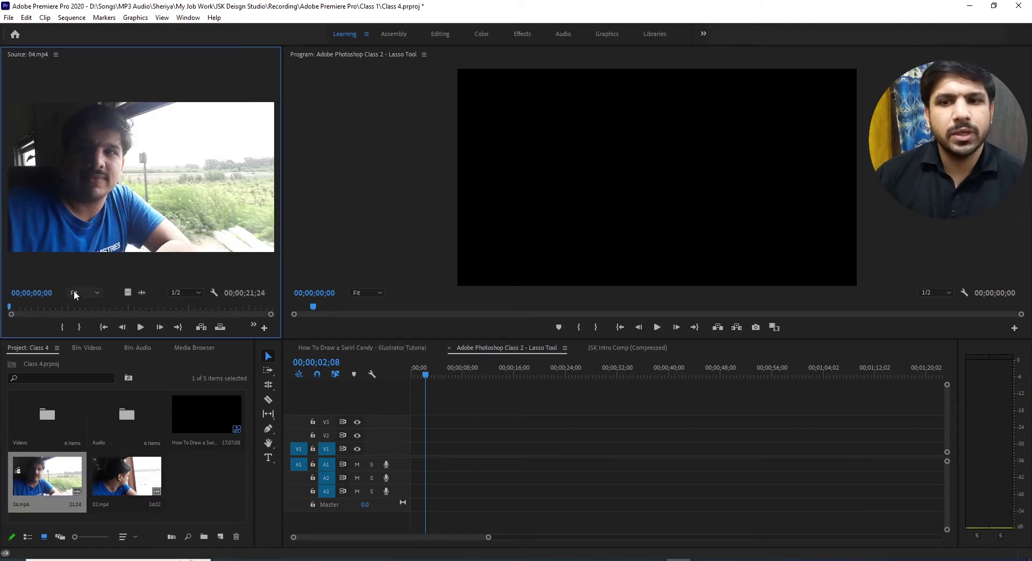
pyautogui.moveTo(12, 312); pyautogui.dragTo(88, 335)
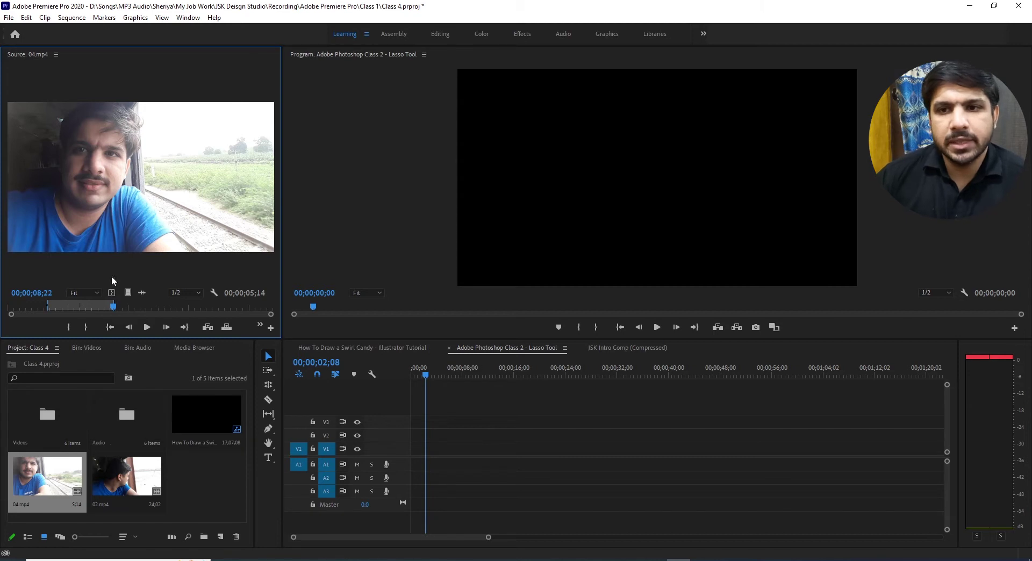
# Step: Place the trimmed 04.mp4 selfie portion on V1 at the very start of the sequence
pyautogui.moveTo(128, 190); pyautogui.dragTo(510, 316)
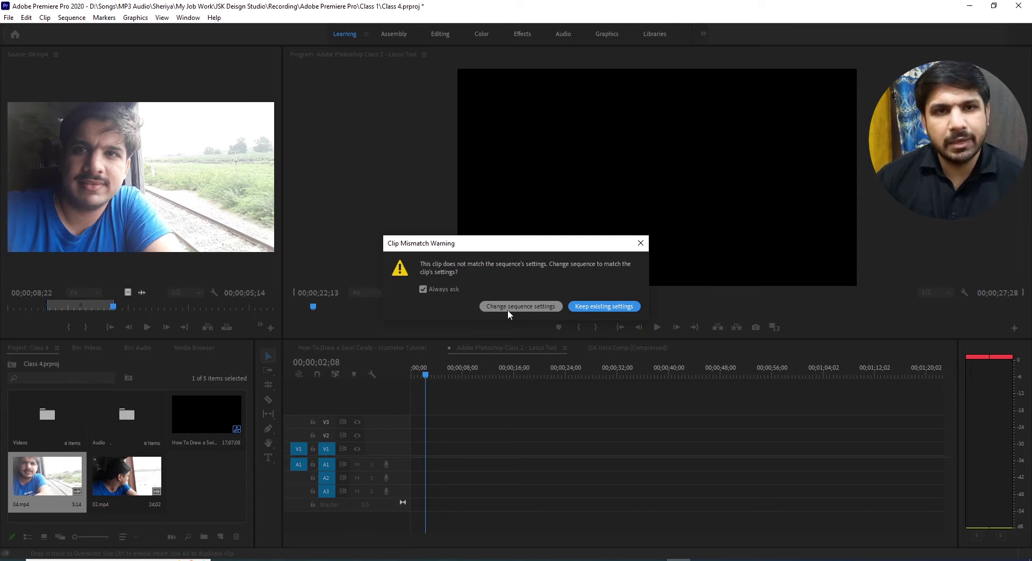
pyautogui.moveTo(532, 313); pyautogui.dragTo(187, 360)
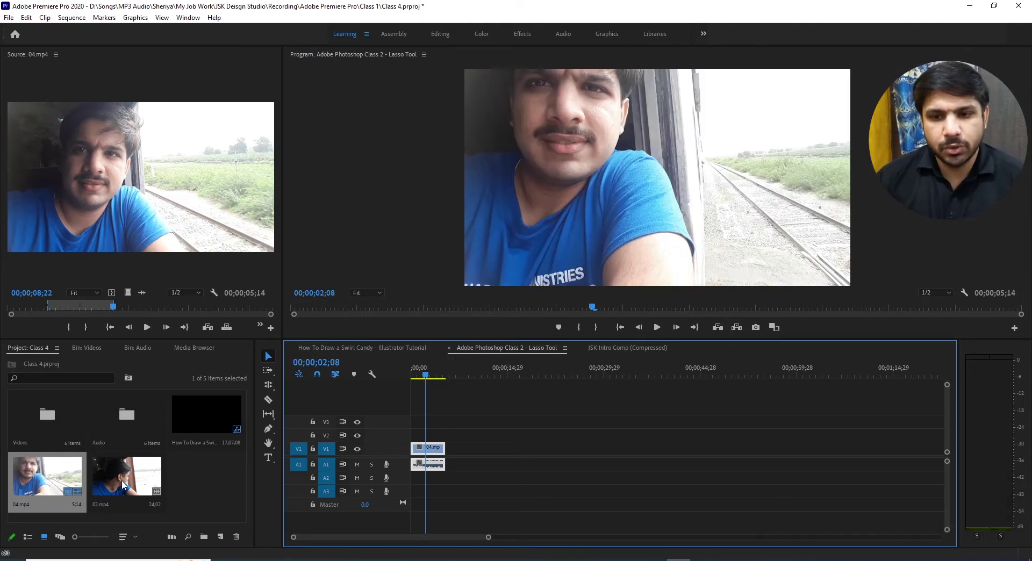
# Step: Scrub 02.mp4 to the bridge view and mark about three seconds of it with In/Out points
pyautogui.moveTo(128, 481); pyautogui.dragTo(18, 309)
pyautogui.moveTo(14, 309); pyautogui.dragTo(196, 312)
pyautogui.moveTo(197, 312); pyautogui.dragTo(238, 311)
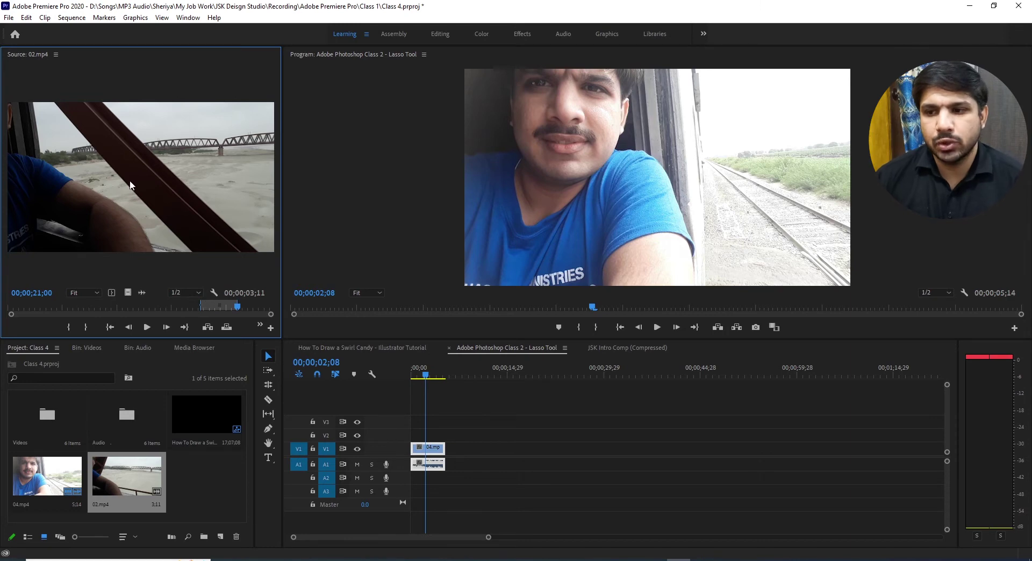
# Step: Place the bridge portion of 02.mp4 right after 04.mp4 on V1 and scrub to the cut
pyautogui.moveTo(124, 179); pyautogui.dragTo(462, 438)
pyautogui.moveTo(428, 381); pyautogui.dragTo(744, 501)
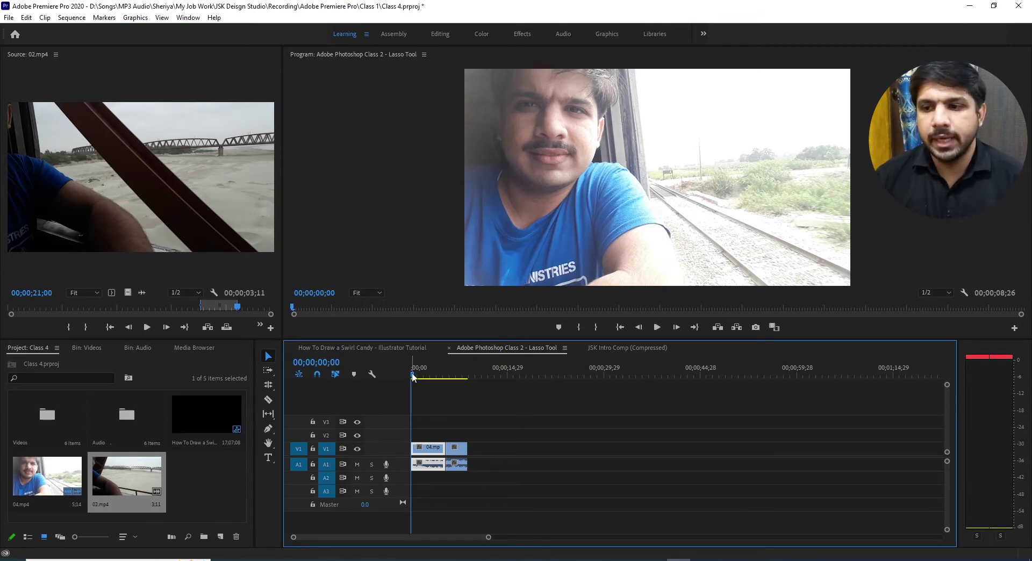
pyautogui.moveTo(416, 379); pyautogui.dragTo(457, 473)
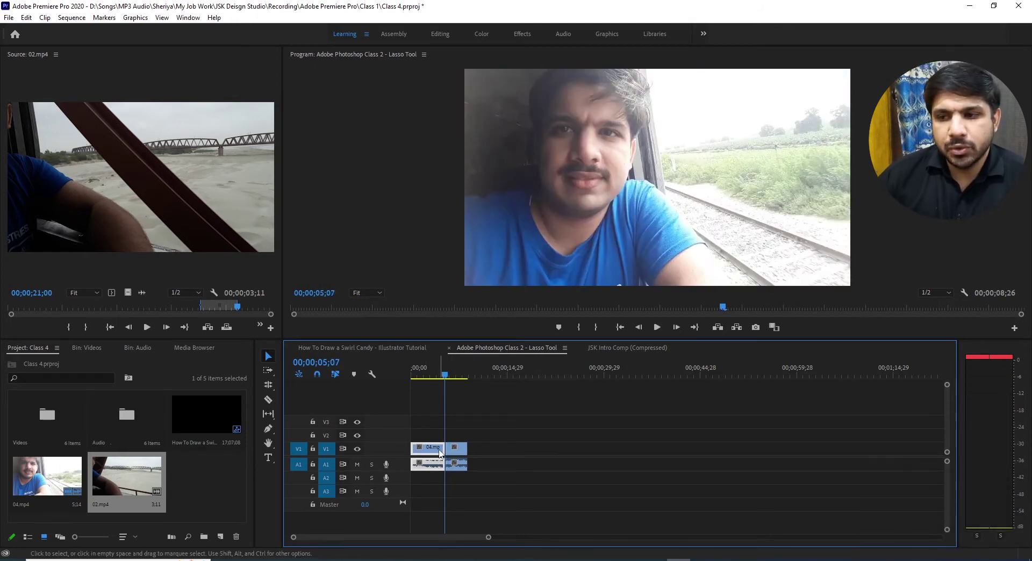
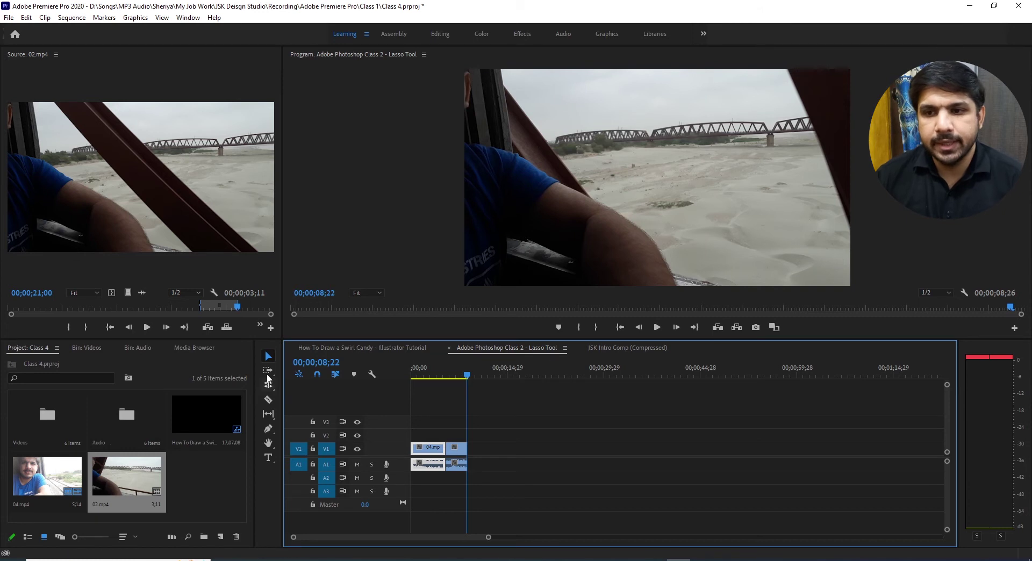
# Step: Select the Rolling Edit Tool to trim both sides of the cut together
pyautogui.click(269, 392)
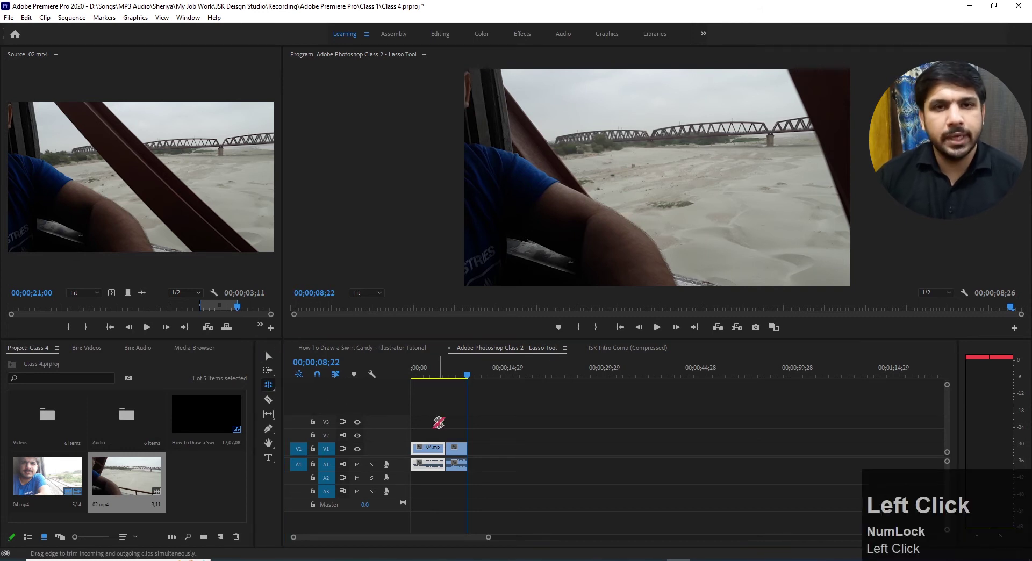
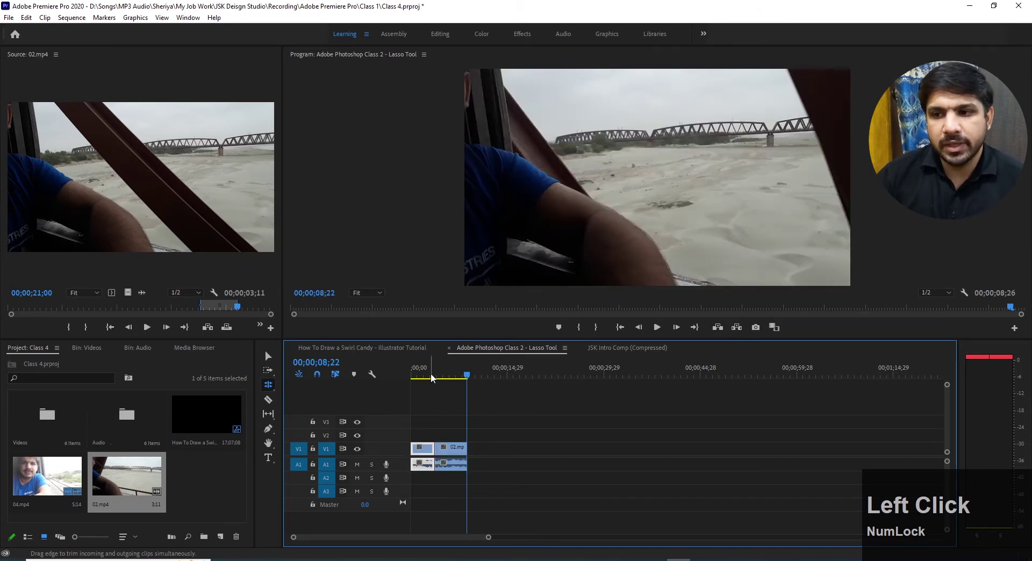
# Step: Roll the edit between 04.mp4 and 02.mp4 to the right so the selfie runs longer, then stop playback
pyautogui.click(434, 377)
pyautogui.press('ctrl+z')
pyautogui.moveTo(433, 379); pyautogui.dragTo(441, 379)
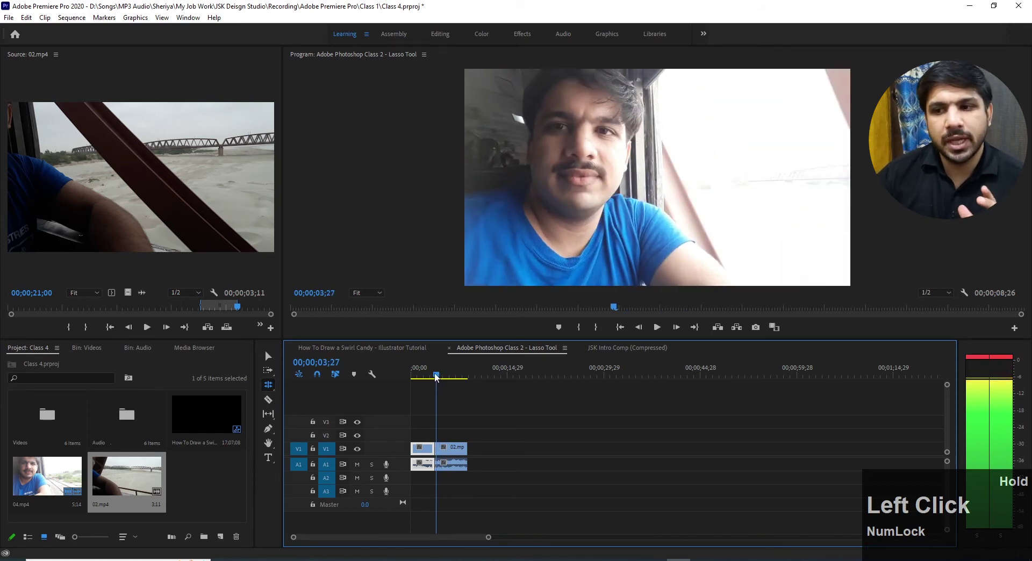
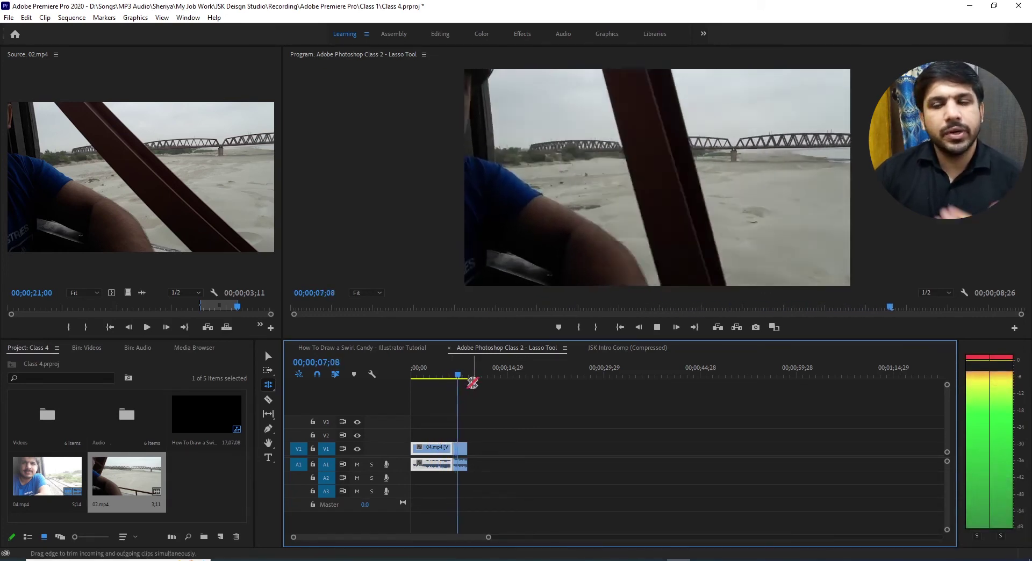
pyautogui.press('space')
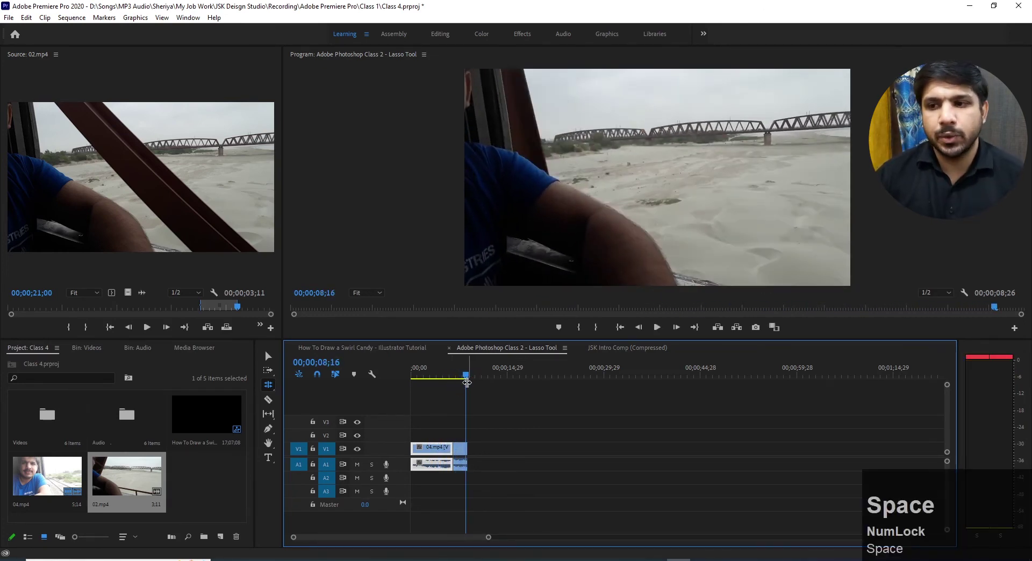